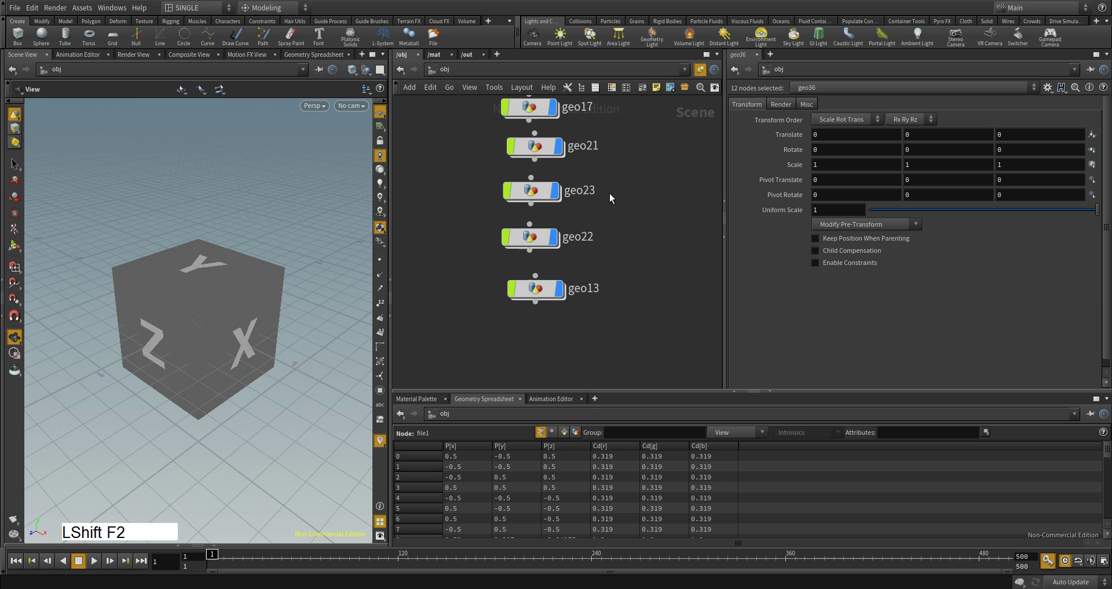
Step: Pan and zoom the object network so geo2, geo3 and geo4 sit in view with the overview mini-map on Automatic
middle_click(610, 170)
middle_click(652, 224)
middle_click(551, 243)
middle_click(521, 232)
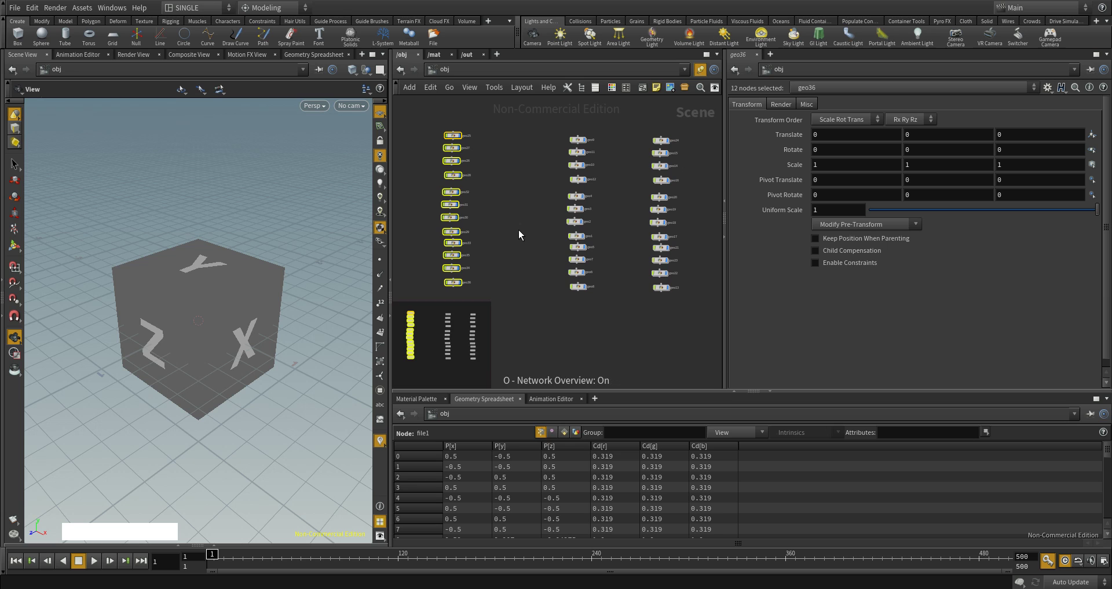
middle_click(599, 197)
middle_click(555, 212)
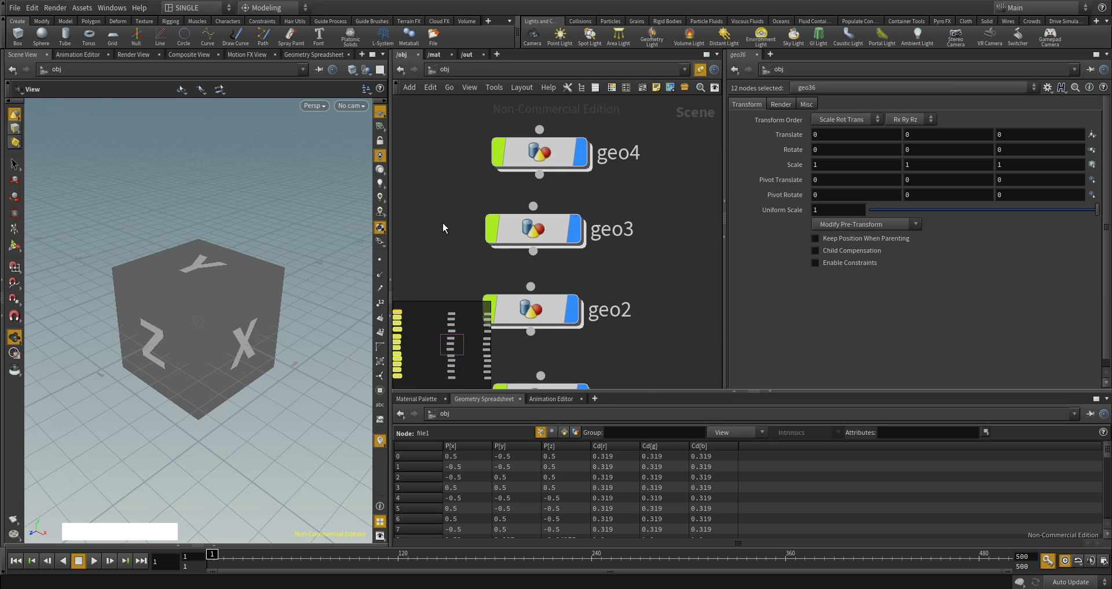
middle_click(660, 268)
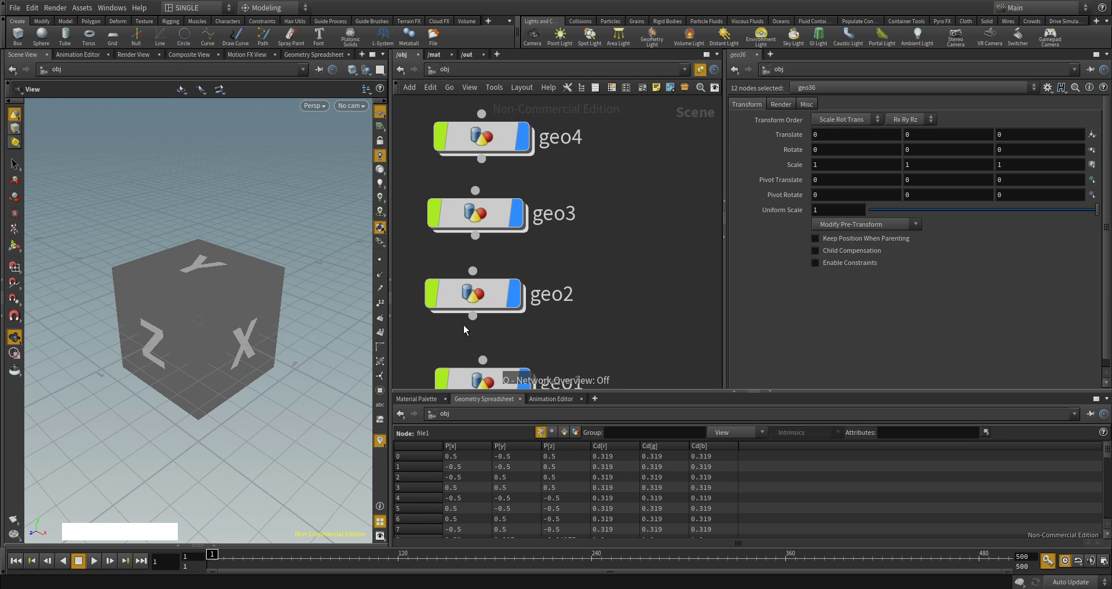
middle_click(575, 296)
middle_click(586, 316)
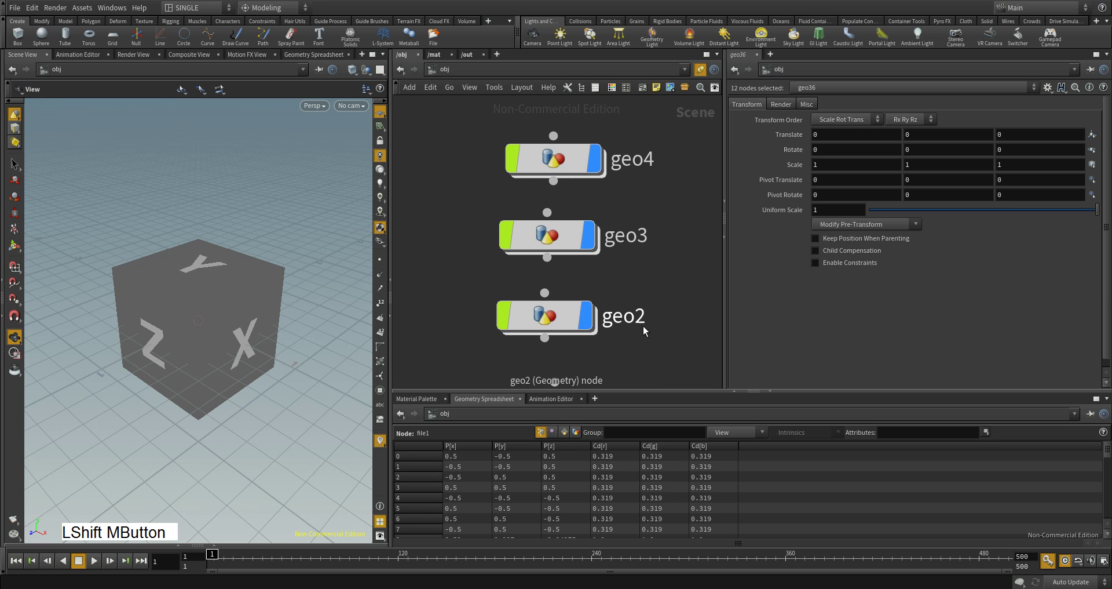
middle_click(657, 334)
middle_click(659, 331)
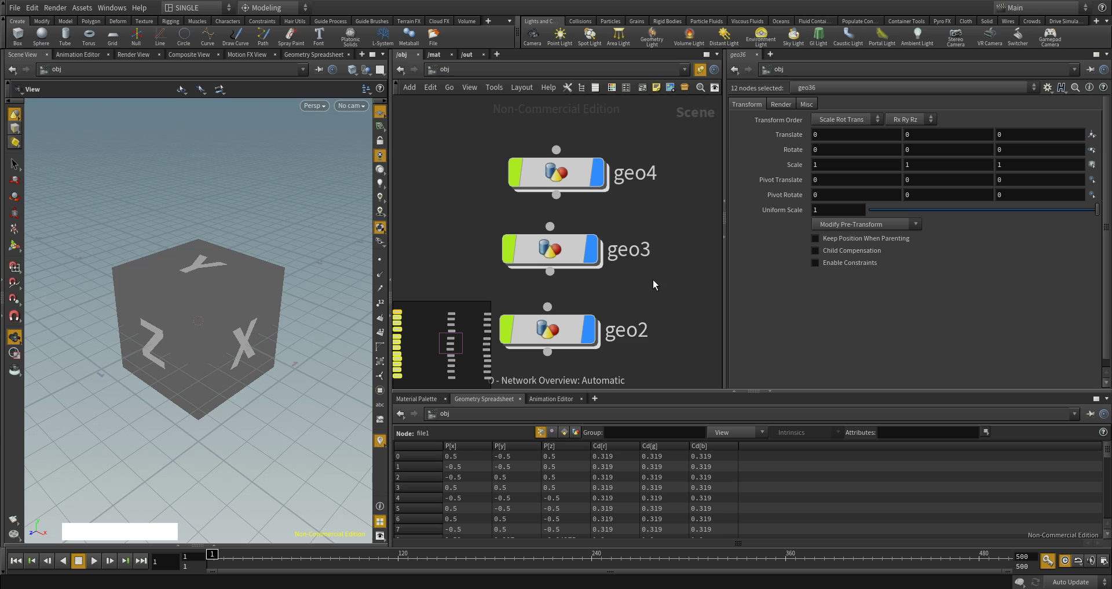
Step: Jump to the top of the first node column via the mini-map and select geo26
click(448, 344)
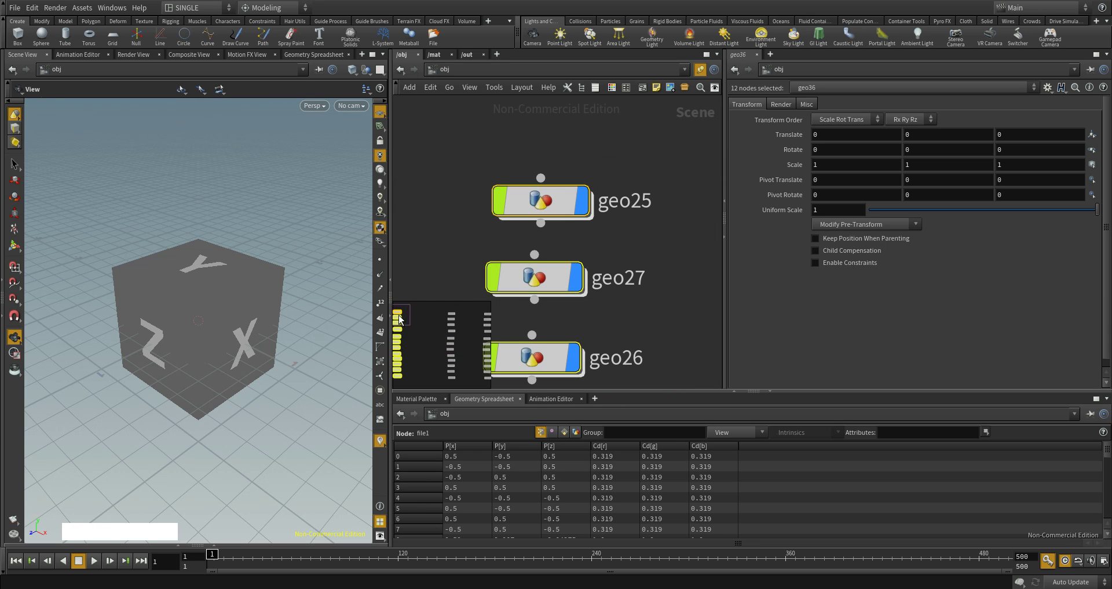
click(446, 238)
click(550, 196)
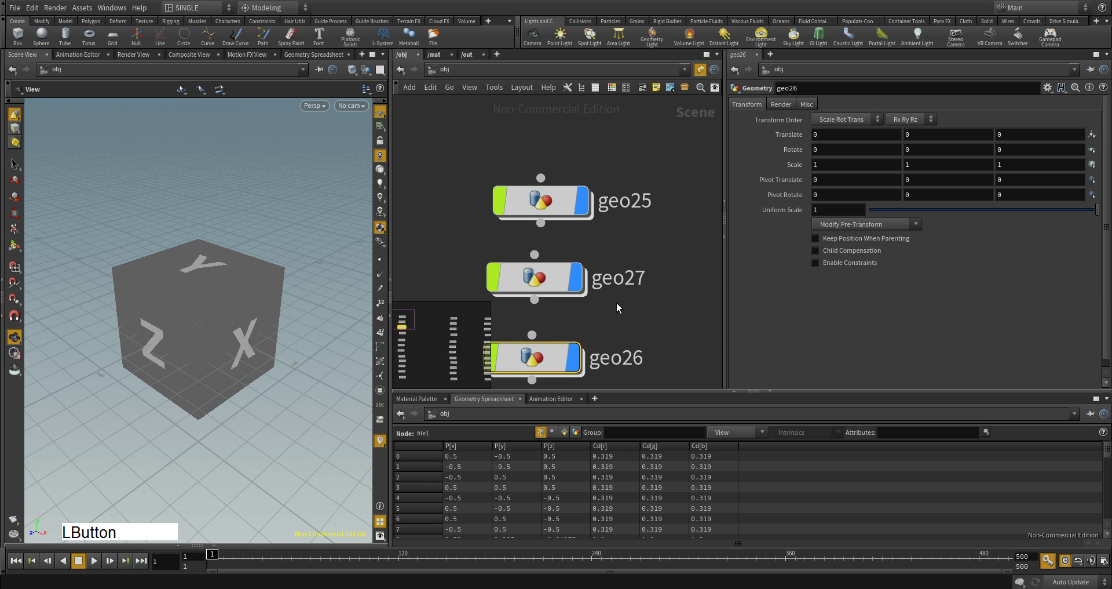
Step: Jump to the bottom of the last node column via the mini-map and select geo13
click(441, 352)
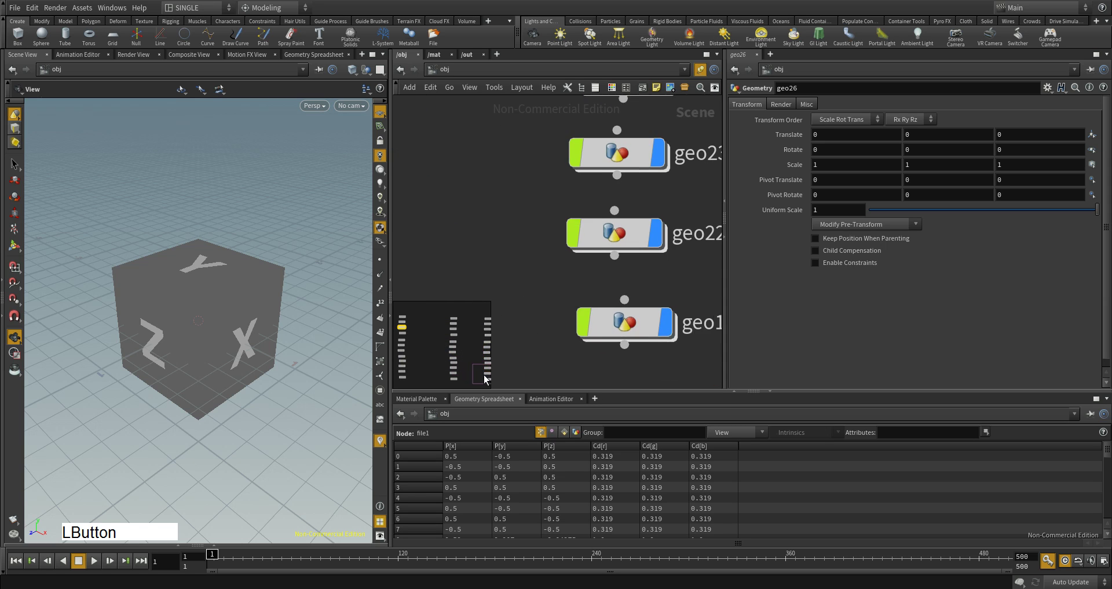
click(574, 312)
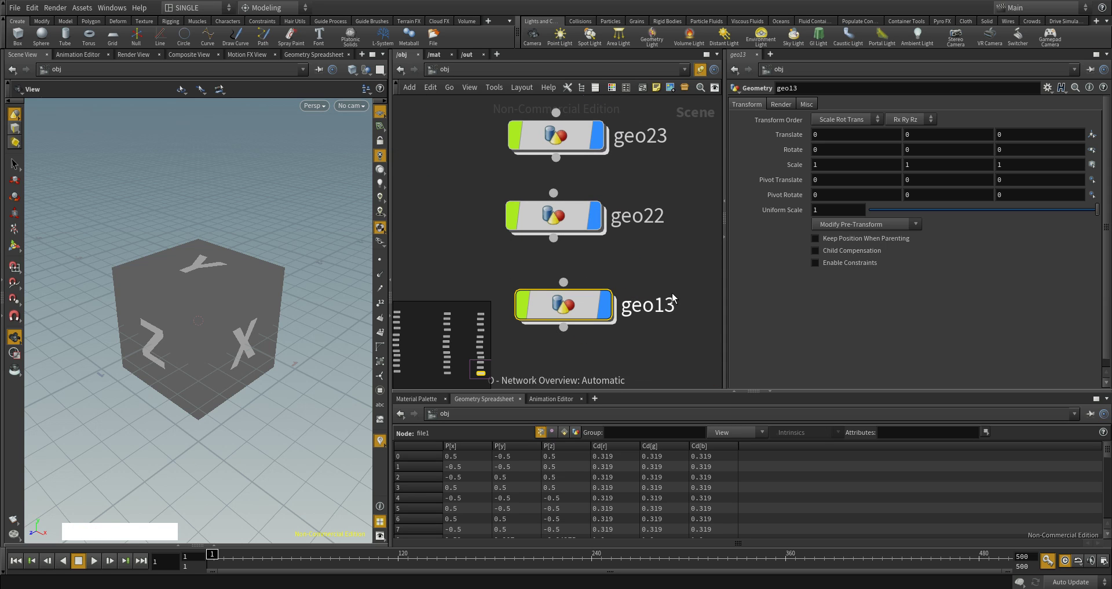